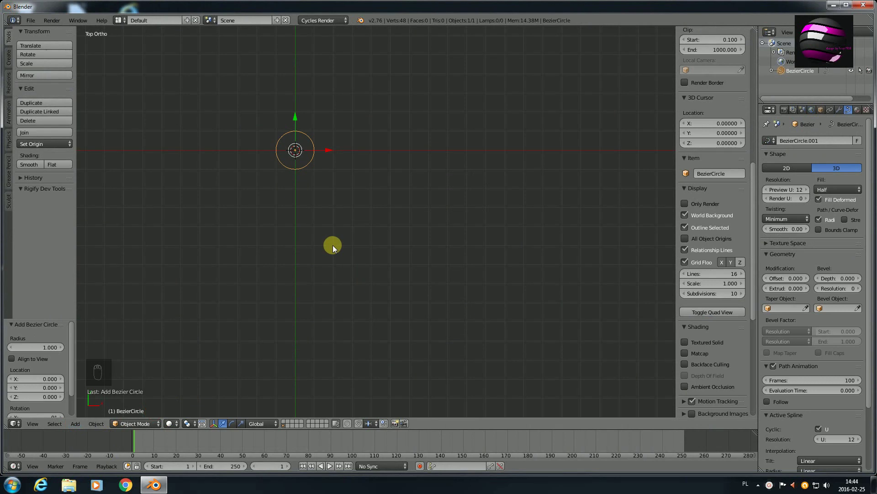
Scale the Bezier circle up about 3.18 times and frame the view around it
key("s")
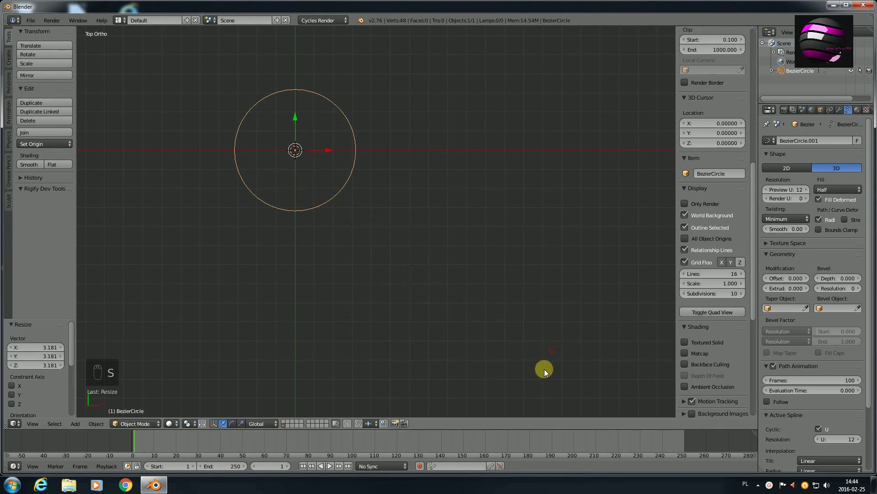
key("shift+c")
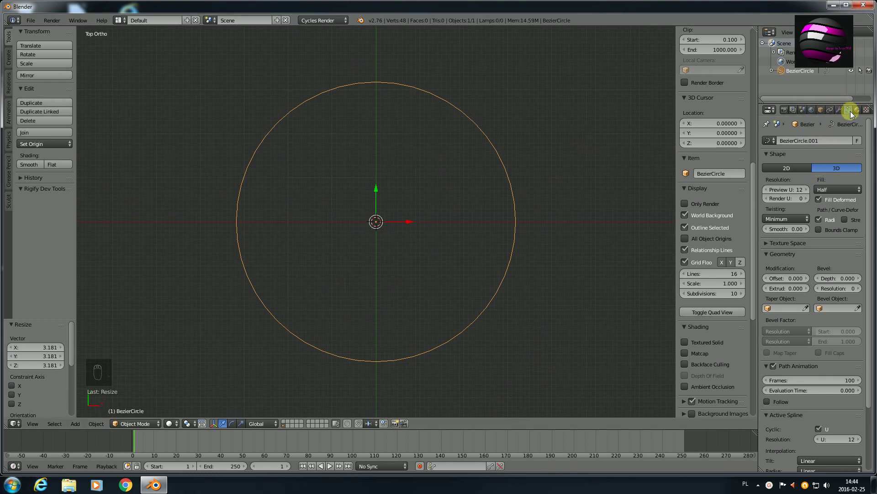
Raise the curve's preview resolution to 64 and move the right control point along one axis in Edit Mode
left_click_drag(851, 112, 615, 239)
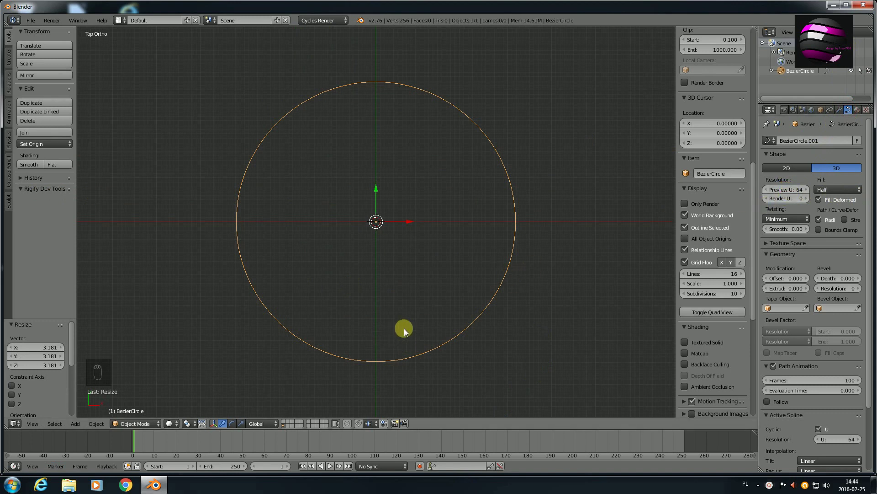
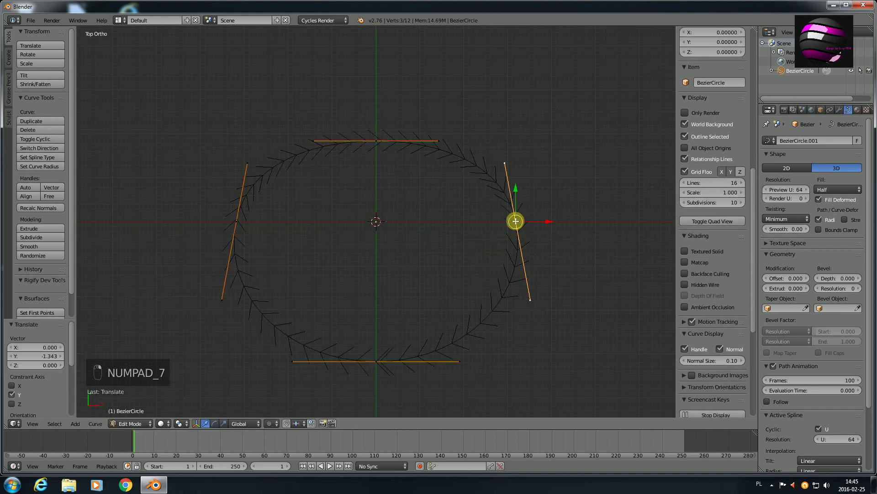
key("r")
key("ctrl+z")
key("g")
key("ctrl+z")
key("g")
left_click(376, 222)
key("g")
Lift another control point upward along Z to form an uneven raised loop, then return to top view
middle_click(377, 217)
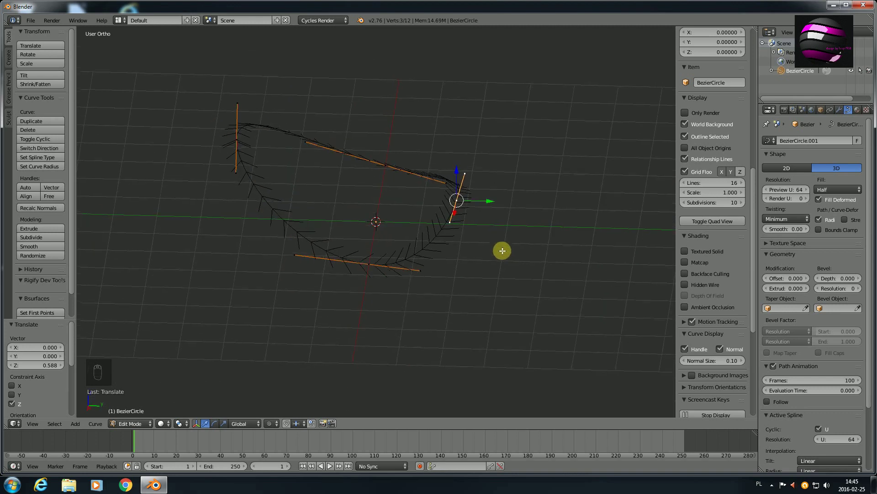
key("g")
key("KP_0")
key("Tab")
middle_click(418, 311)
key("KP_7")
key("Tab")
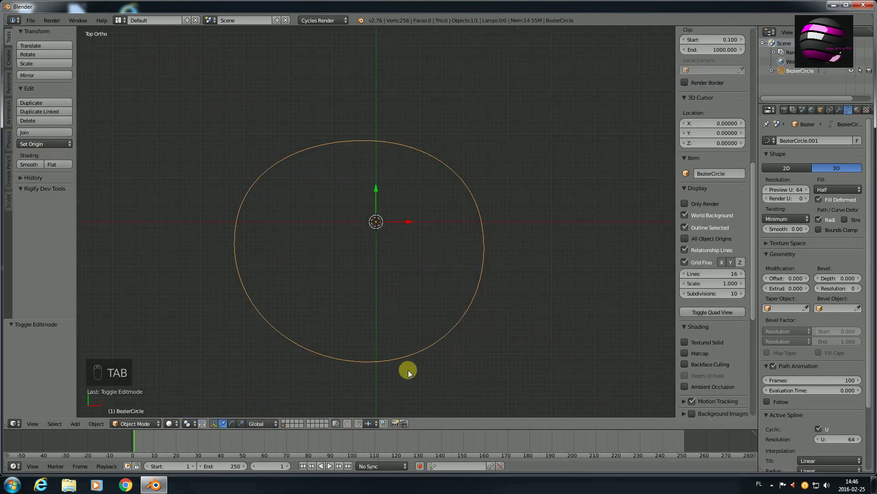
key("Tab")
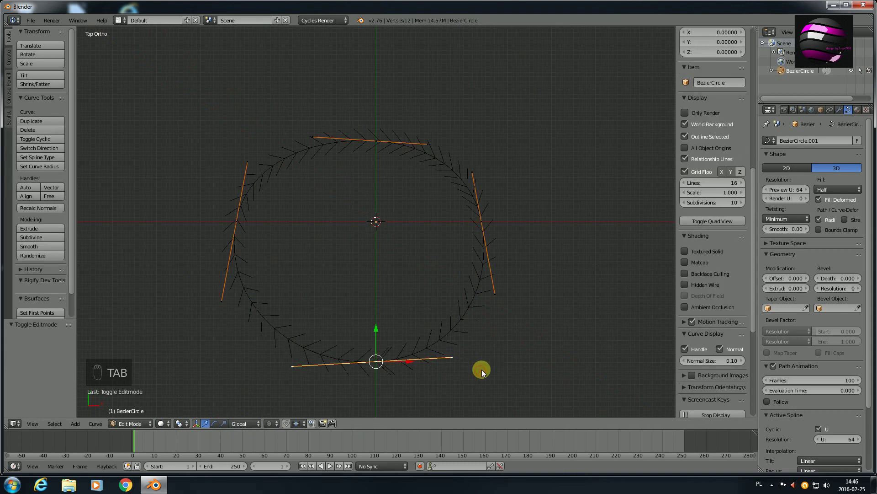
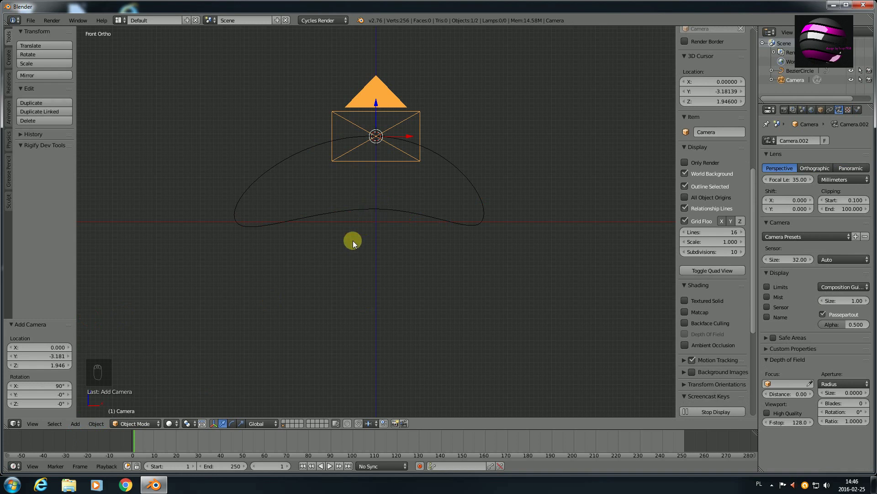
Select the camera then the Bezier circle and parent the camera with Follow Path
key("KP_7")
key("a")
middle_click(403, 314)
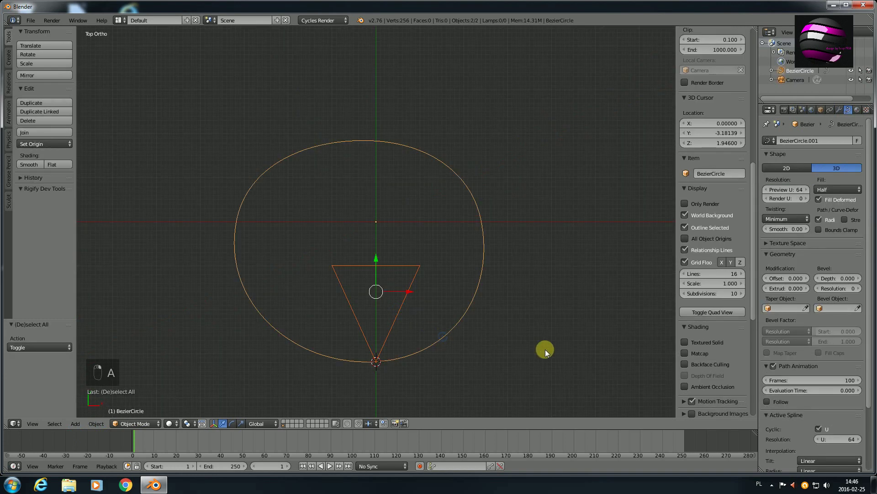
left_click(548, 353)
left_click_drag(548, 353, 548, 352)
key("ctrl+t")
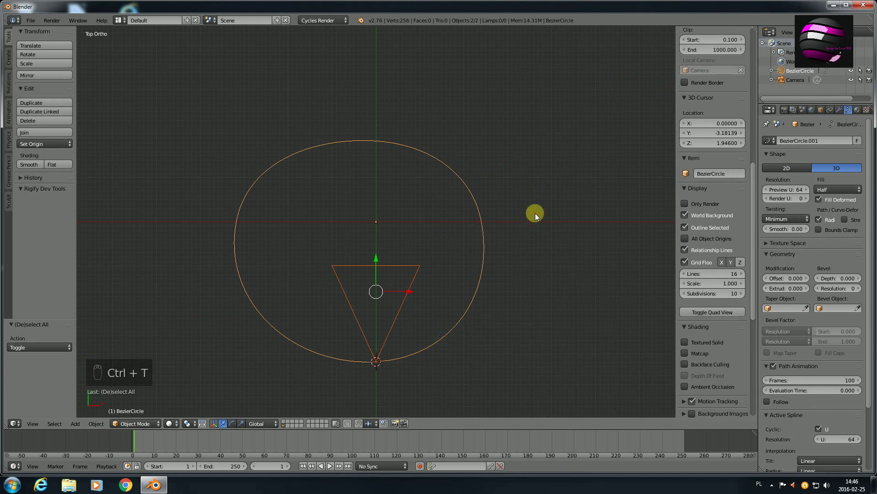
key("ctrl+p")
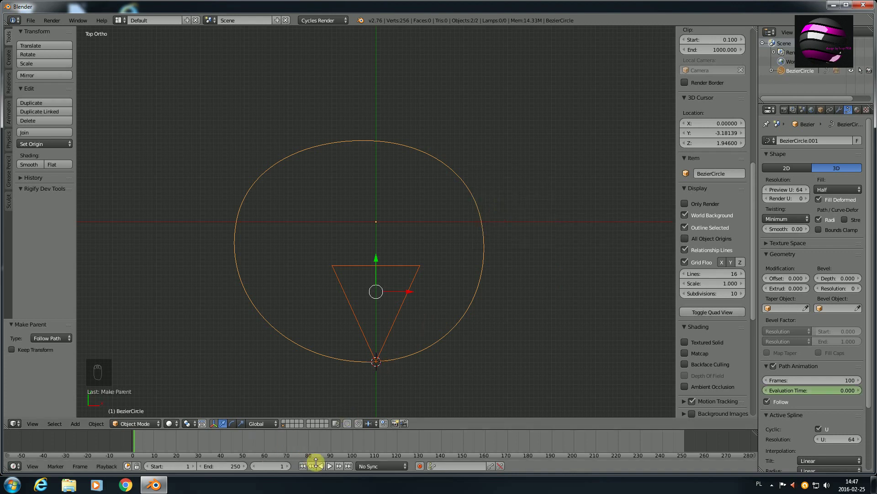
Play and scrub the path animation, set it to span 250 frames, and return to frame 1
left_click_drag(333, 469, 332, 468)
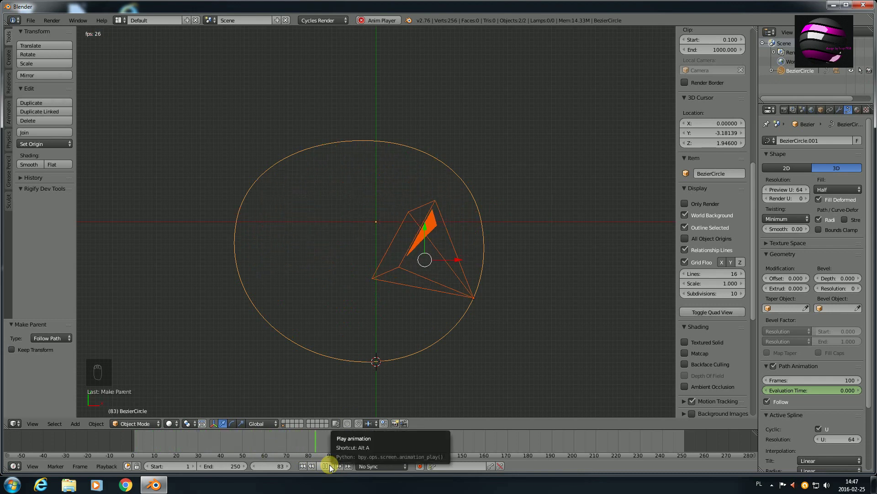
left_click_drag(333, 468, 497, 385)
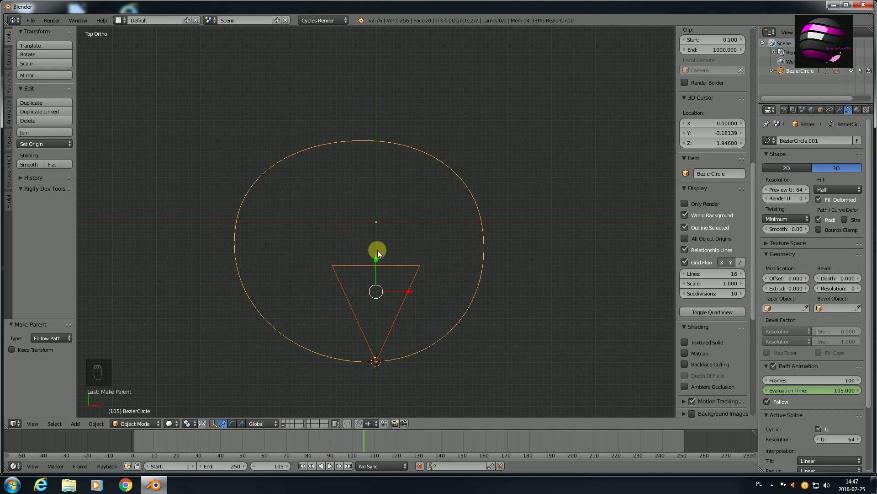
key("a")
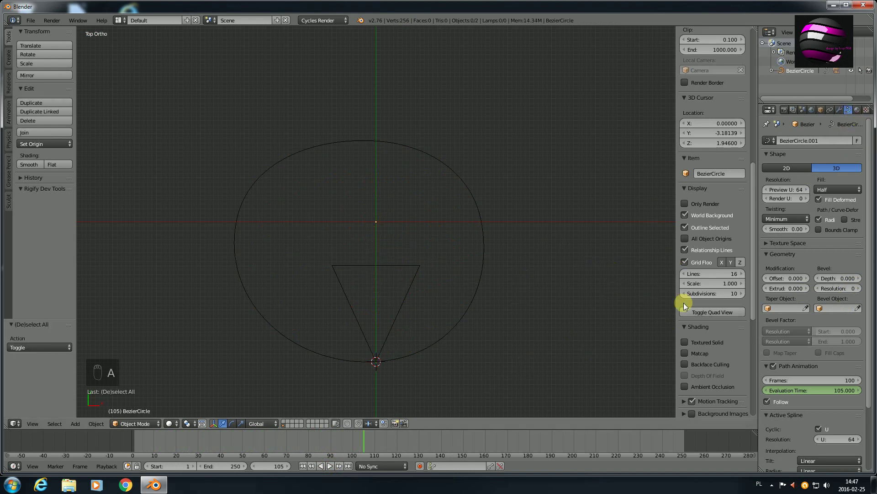
left_click(852, 383)
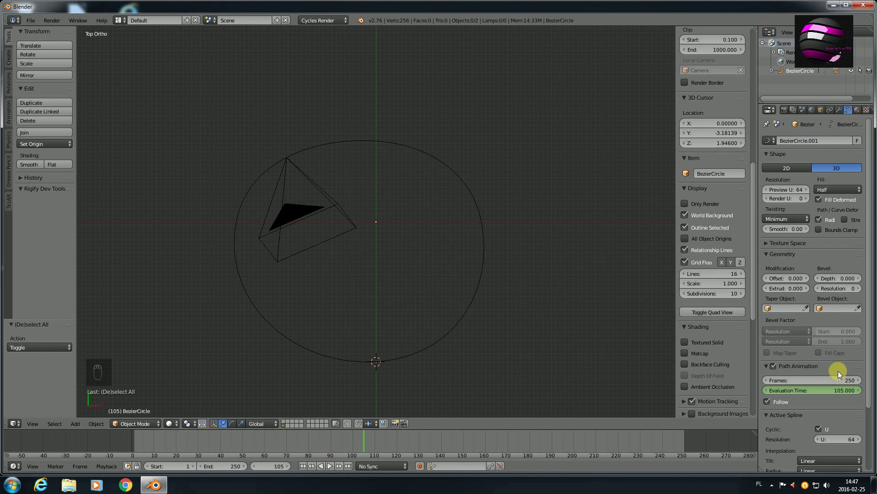
left_click_drag(137, 445, 391, 431)
left_click_drag(330, 468, 428, 307)
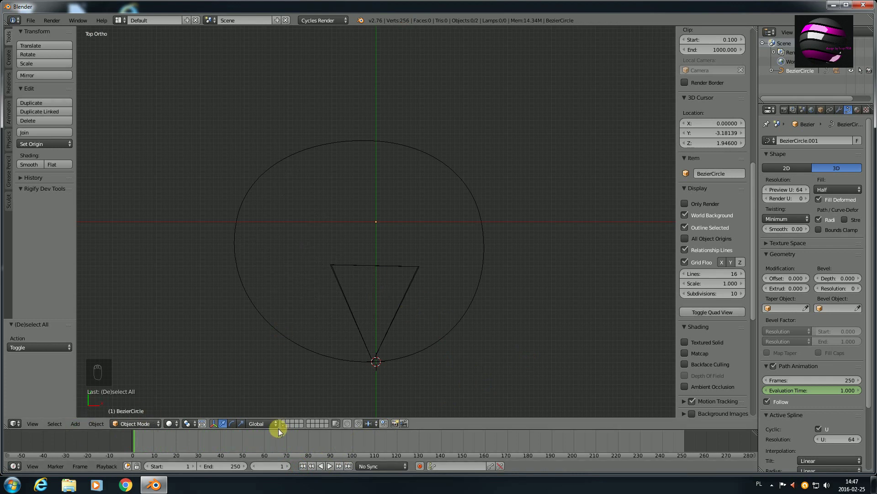
Send the camera to a different layer and switch the viewport to an empty layer
left_click(285, 423)
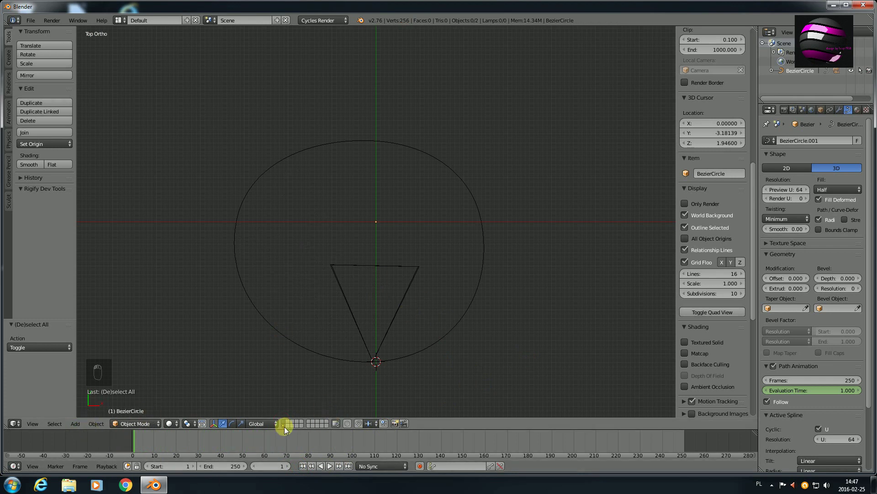
left_click(396, 323)
key("m")
right_click(538, 371)
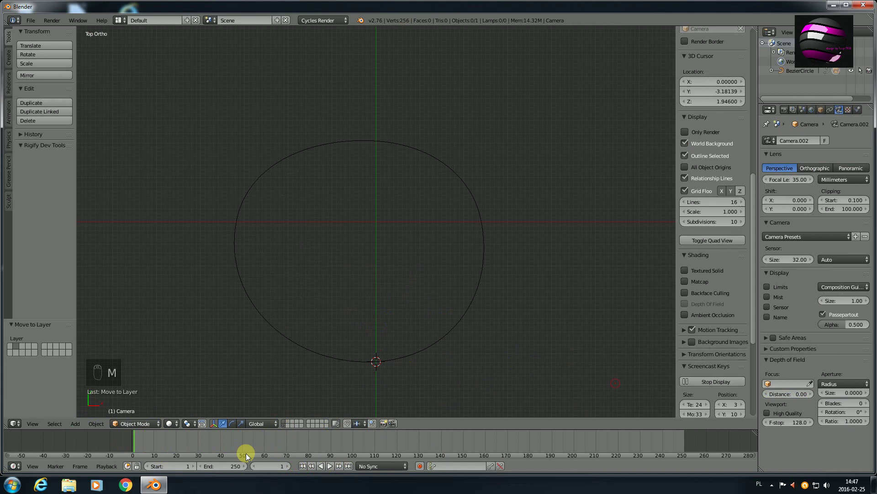
left_click(287, 424)
key("shift+c")
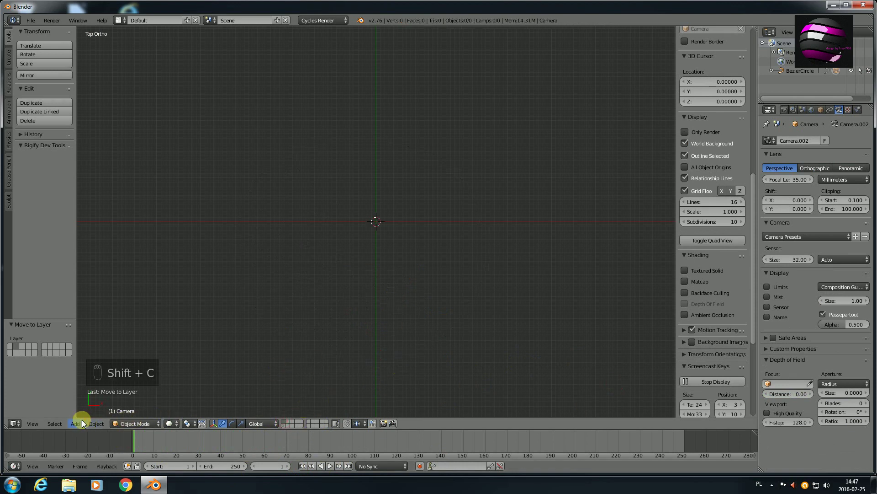
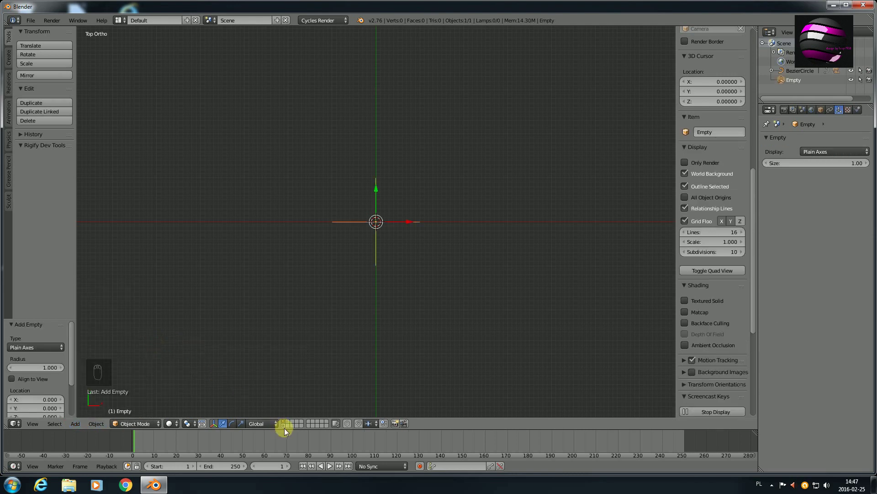
Add a plain-axes empty at the origin and give the camera a Track To constraint aiming at it
left_click_drag(292, 424, 394, 330)
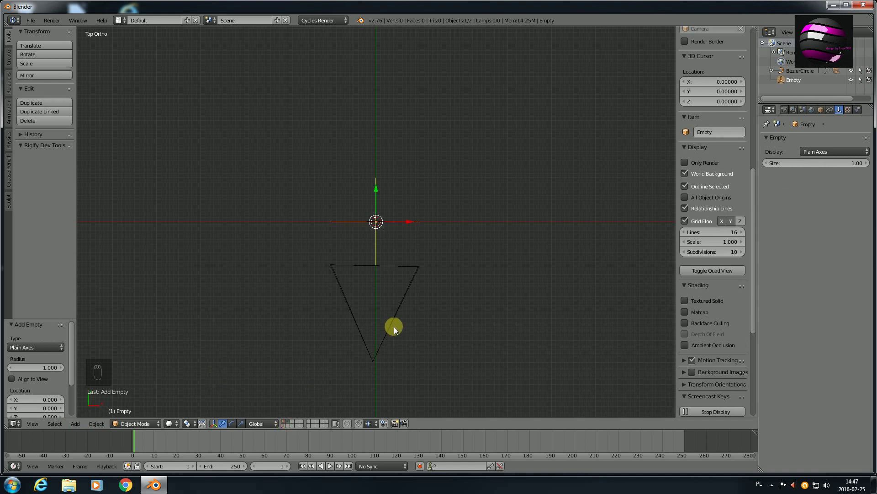
middle_click(433, 306)
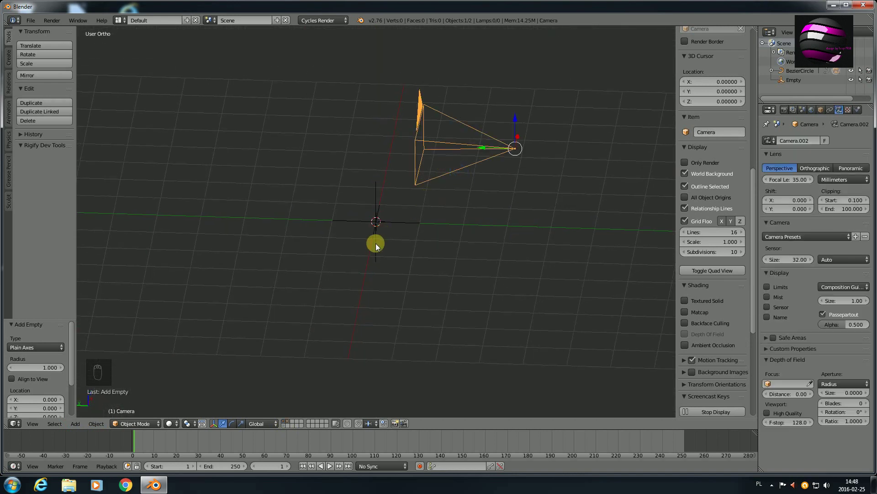
left_click_drag(379, 247, 493, 271)
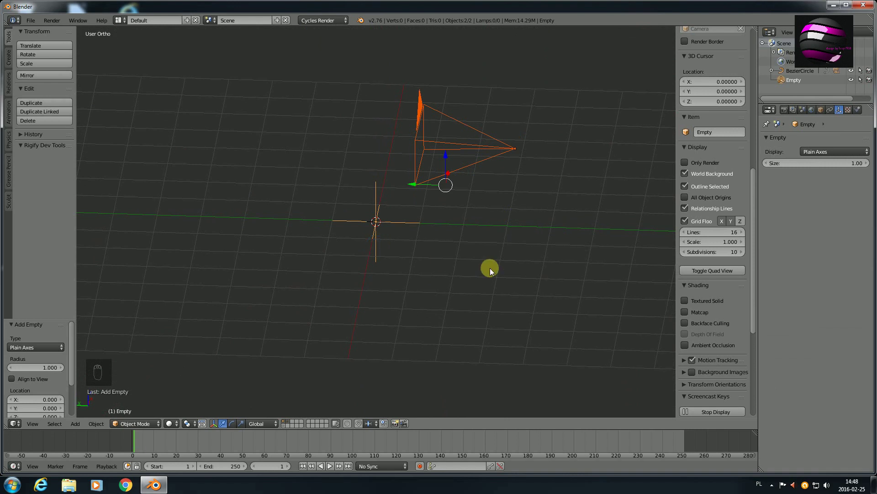
key("ctrl+t")
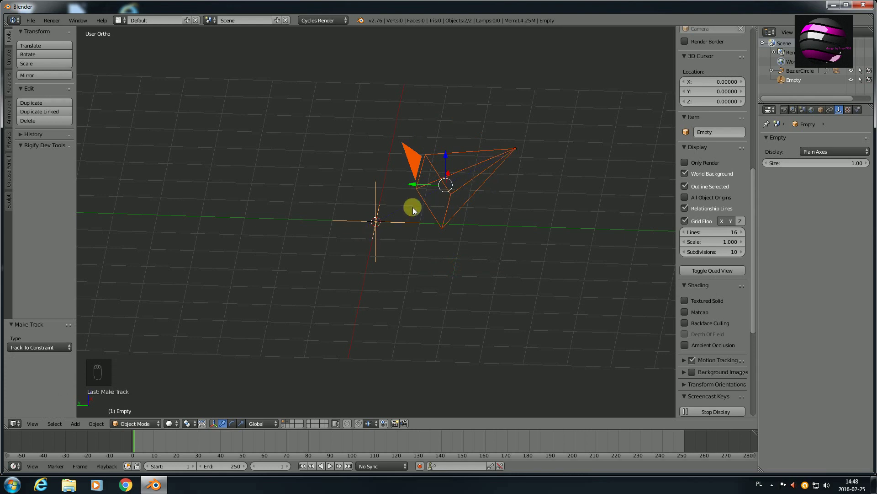
Raise the empty above the ground along Z, checking the setup from side views
left_click_drag(380, 254, 381, 262)
key("g")
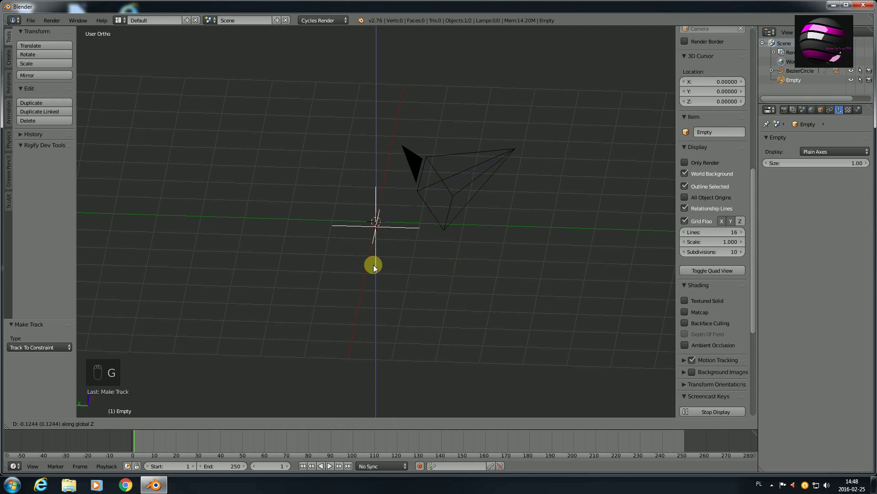
key("ctrl+z")
key("KP_1")
key("KP_3")
key("g")
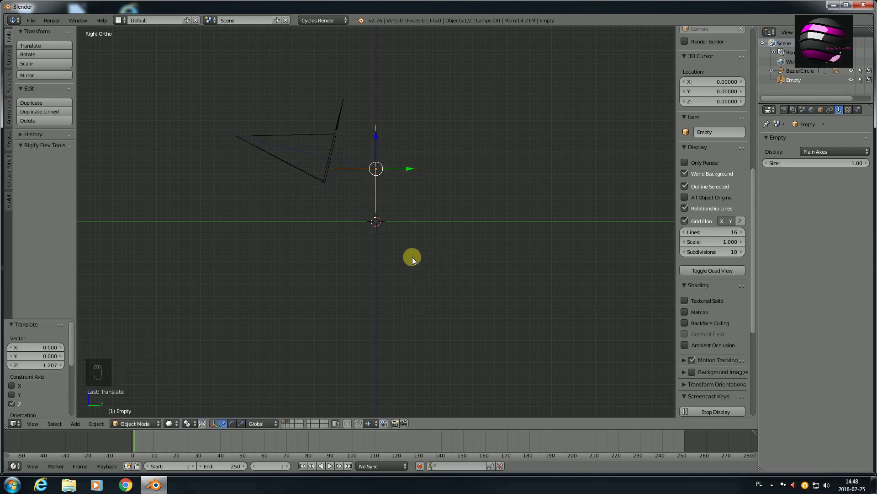
left_click_drag(392, 296, 285, 429)
left_click_drag(285, 428, 330, 470)
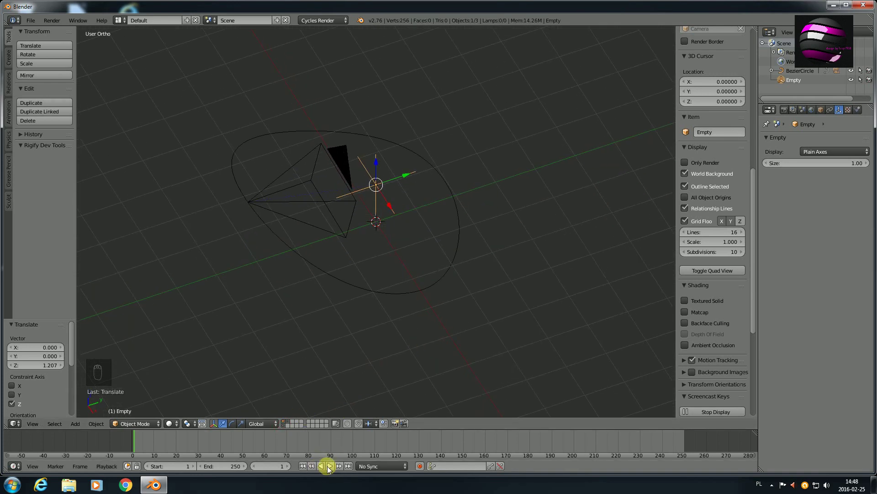
Play the camera circling the empty, then open the car scene and watch its 700-frame camera orbit
left_click_drag(333, 469, 404, 228)
right_click(404, 228)
key("g")
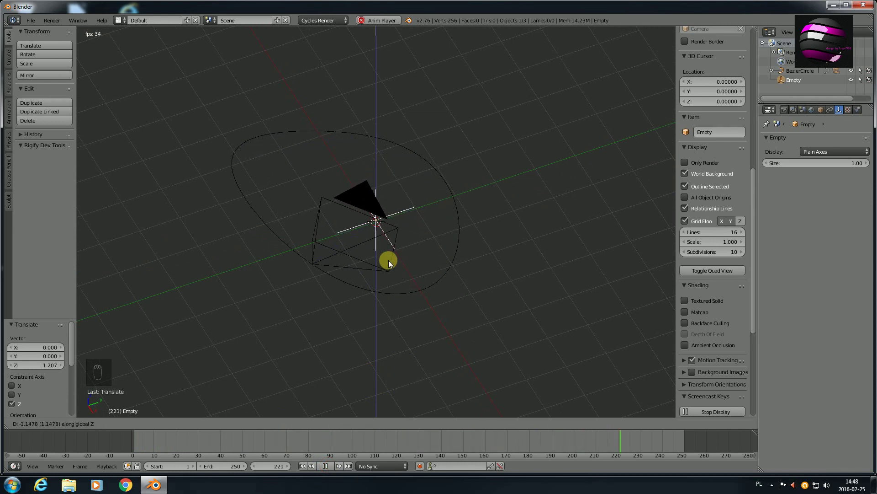
key("KP_3")
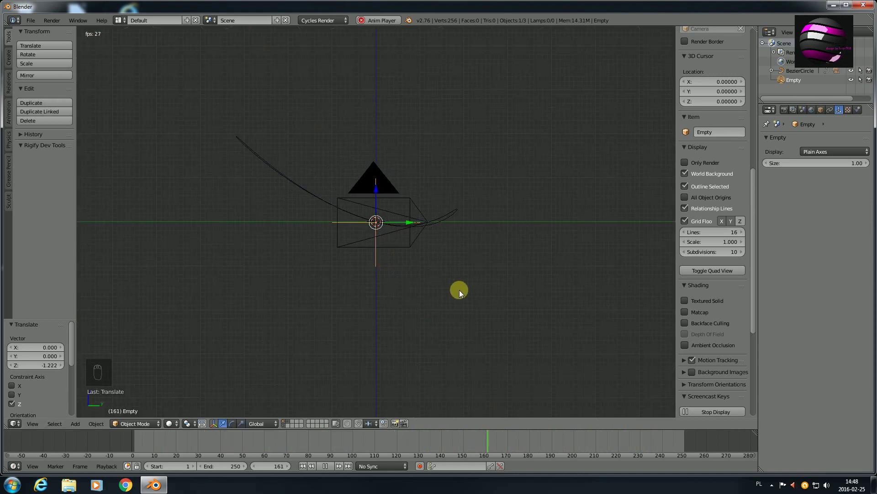
left_click_drag(463, 295, 330, 469)
left_click_drag(330, 468, 479, 341)
left_click(478, 341)
left_click_drag(331, 469, 512, 339)
Rewind to frame 1, switch to Solid shading, and play the animation looking through the camera
key("KP_7")
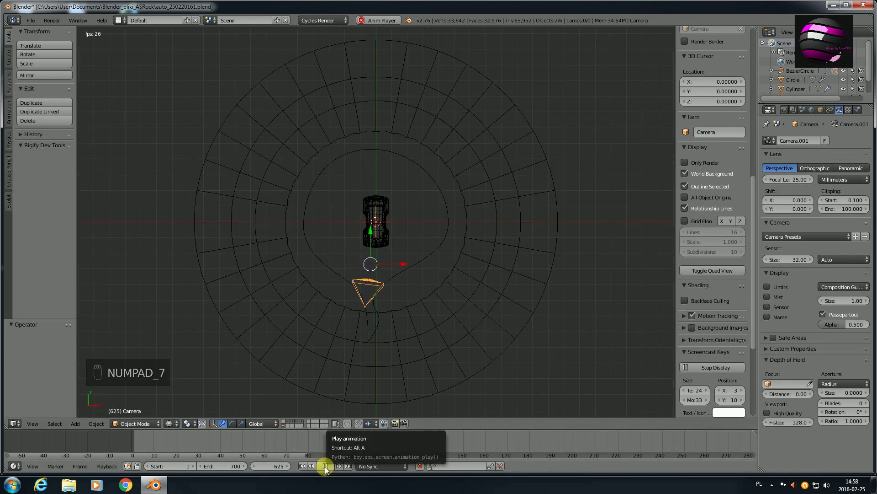
left_click(328, 470)
left_click(137, 441)
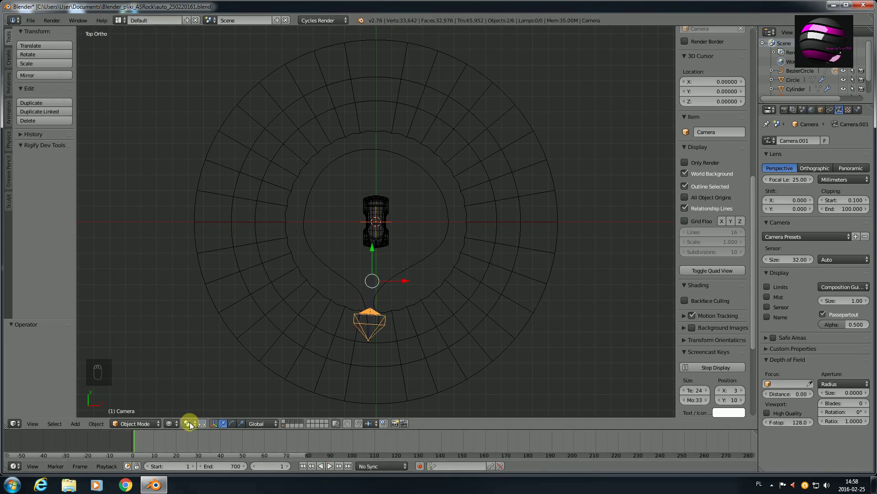
left_click(181, 426)
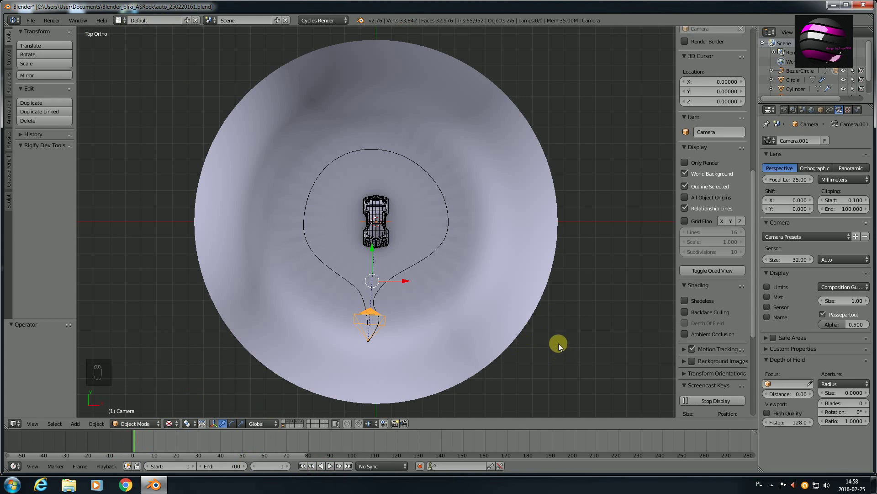
key("KP_0")
left_click(332, 468)
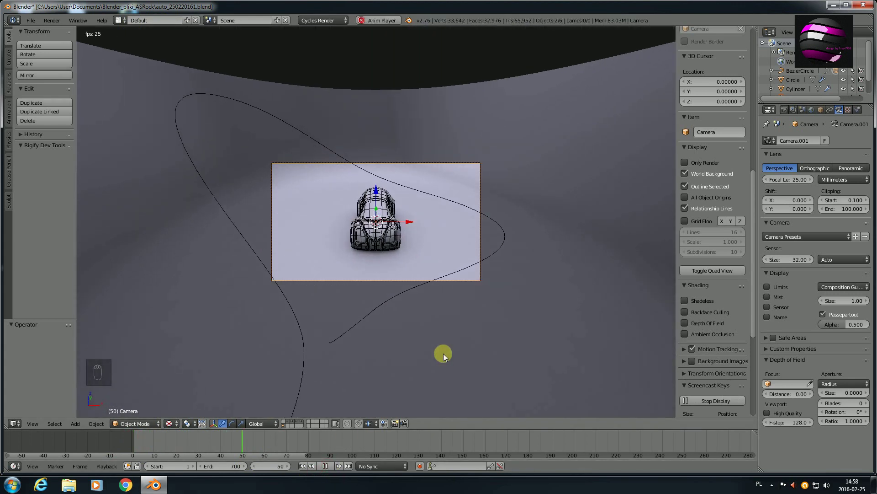